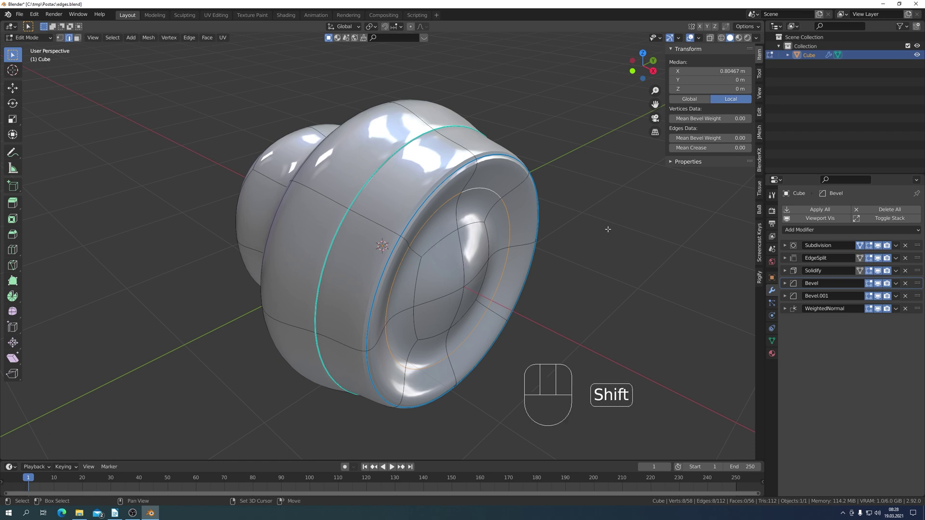
Crease the inner mouth edge loop to 1.0, testing and undoing a move along X.
{"action": "key", "text": "shift+e"}
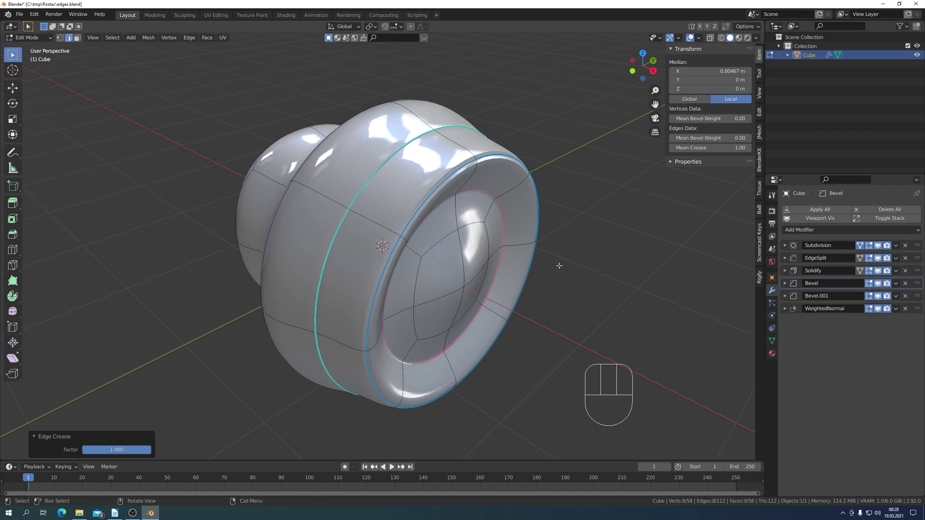
{"action": "key", "text": "g"}
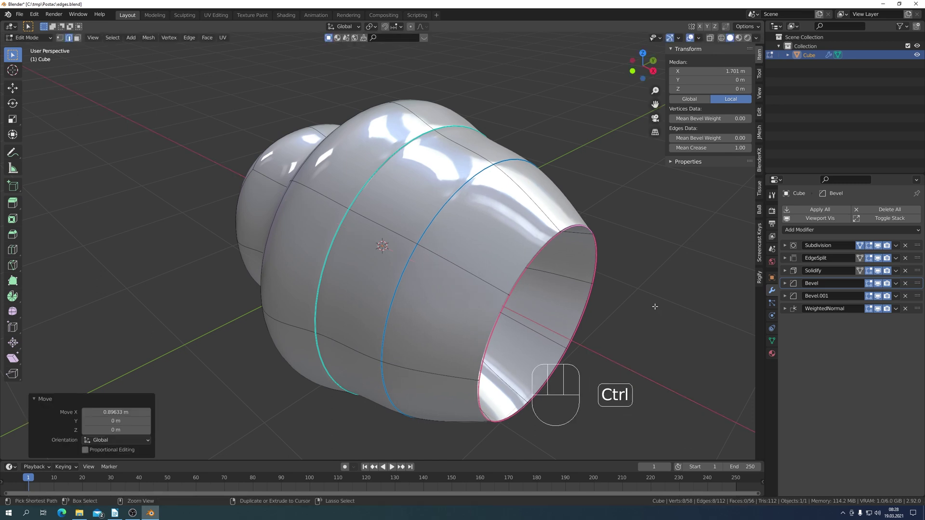
{"action": "key", "text": "ctrl+z"}
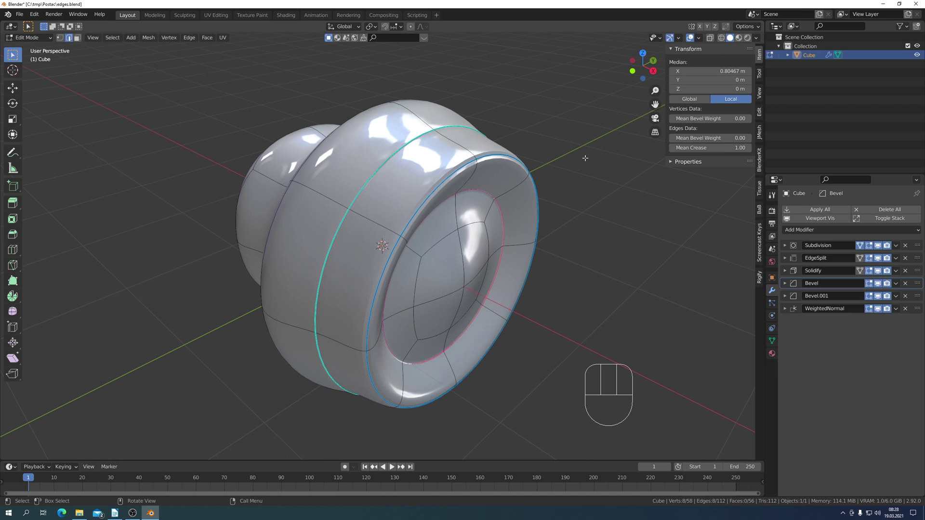
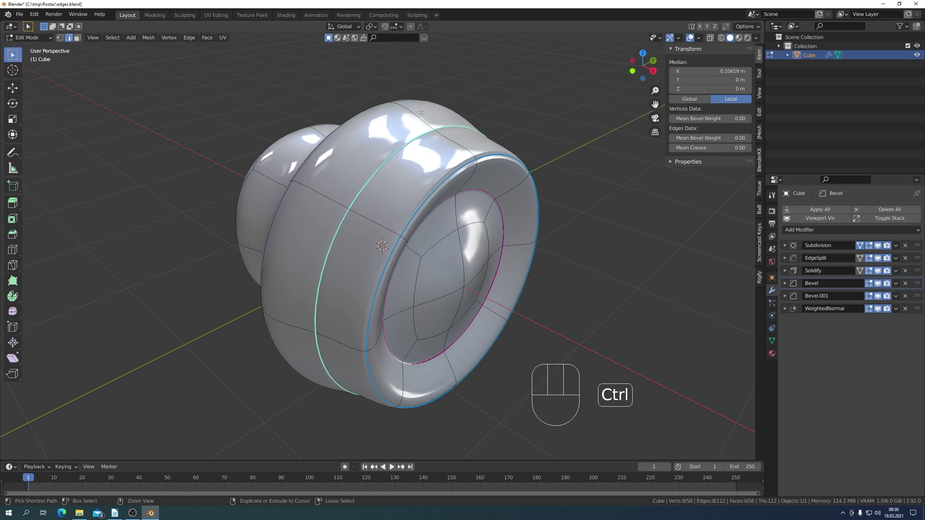
Apply Mark Sharp to the selected mouth edge loops via the Edge menu.
{"action": "key", "text": "ctrl+e"}
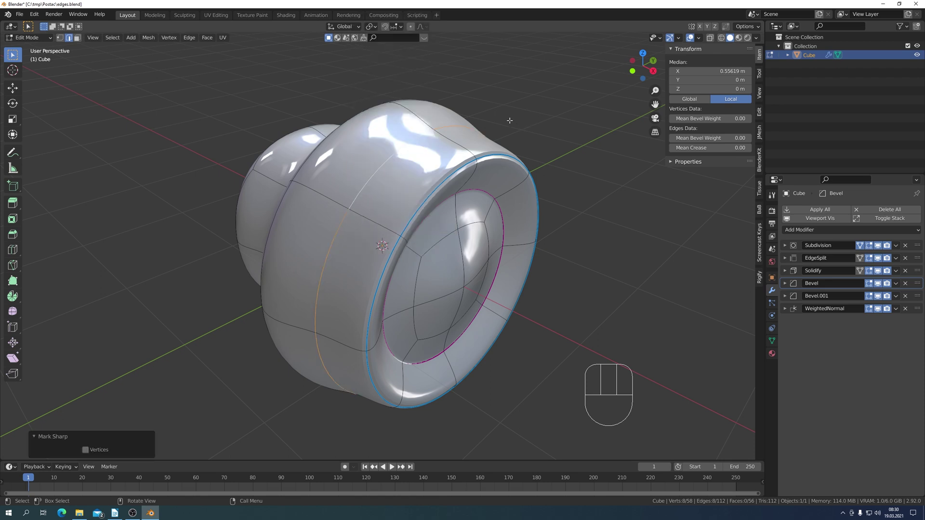
{"action": "key", "text": "ctrl+e"}
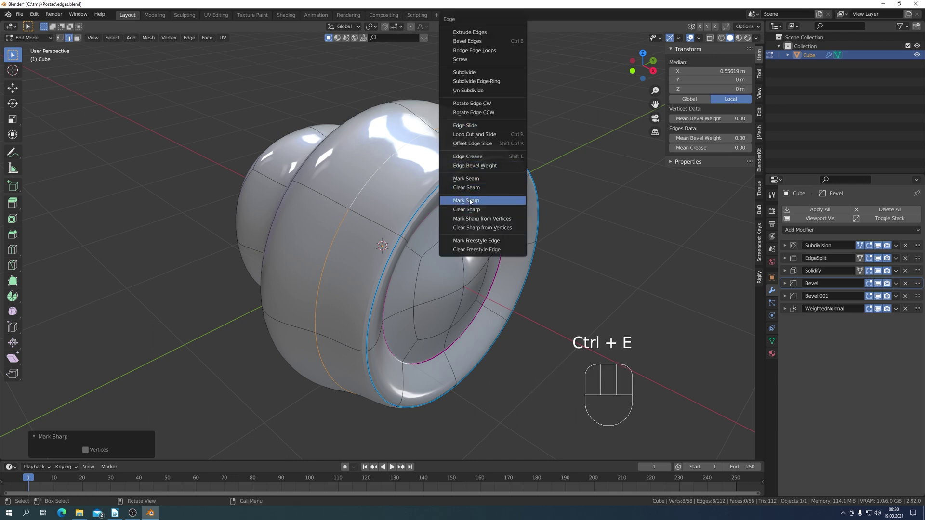
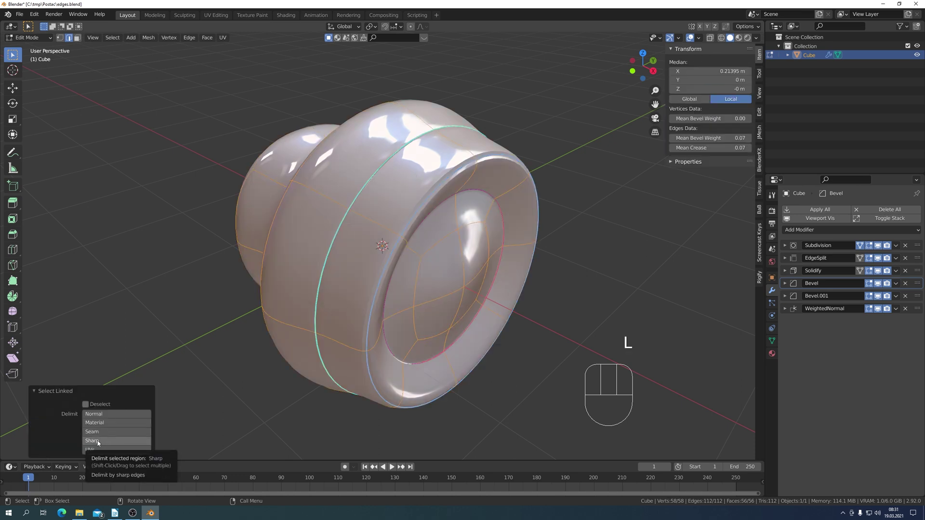
Pick the mouth region with linked selection delimited by sharp edges.
{"action": "left_click", "coordinate": [98, 443]}
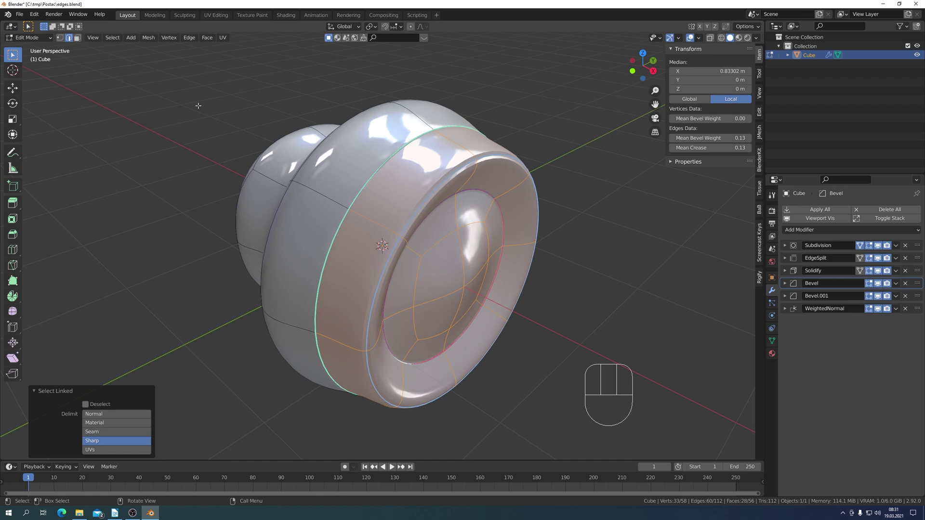
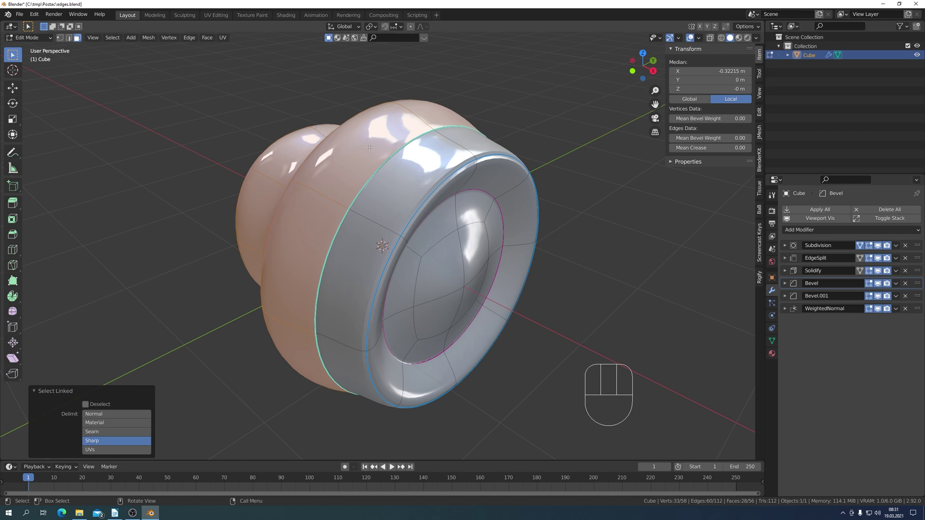
{"action": "key", "text": "ctrl+i"}
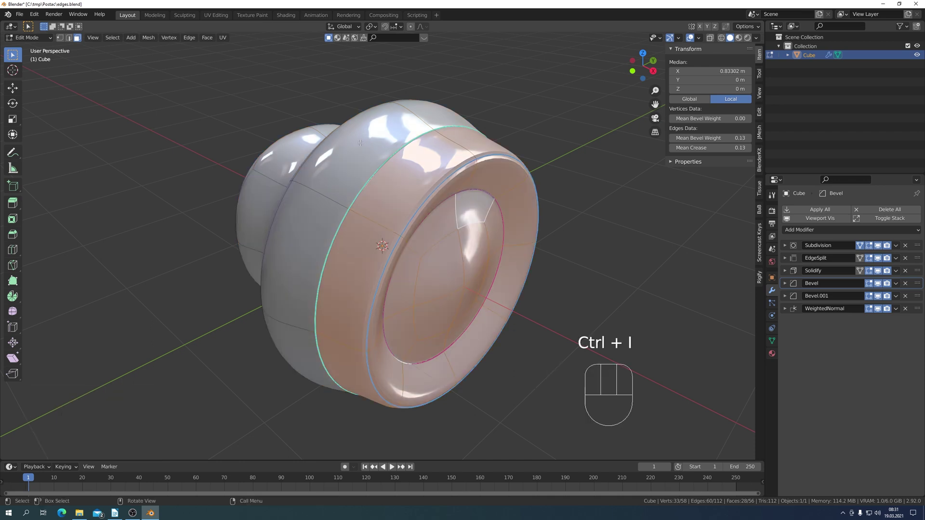
Hide the selected mouth section, leaving only the vase body visible.
{"action": "key", "text": "h"}
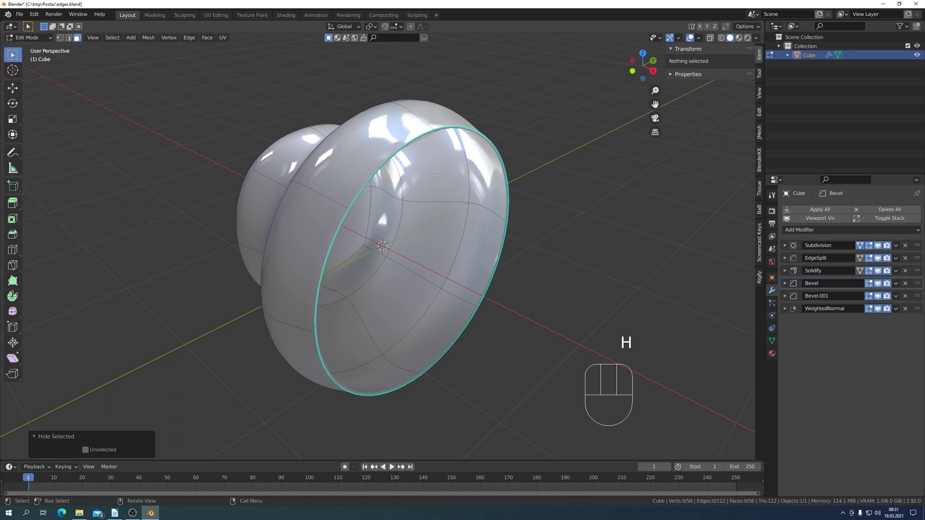
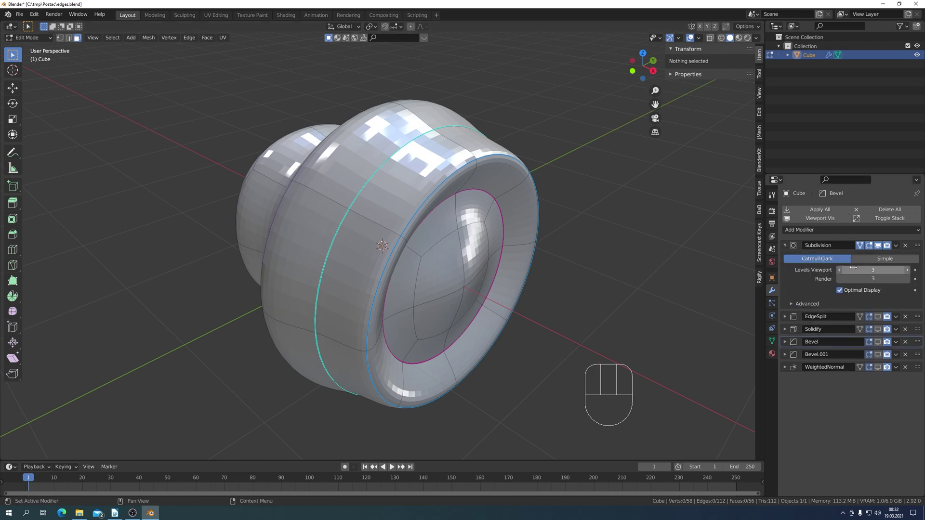
Keep Subdivision on Catmull-Clark, re-enable WeightedNormal in the viewport and show the mesh data.
{"action": "left_click", "coordinate": [889, 264]}
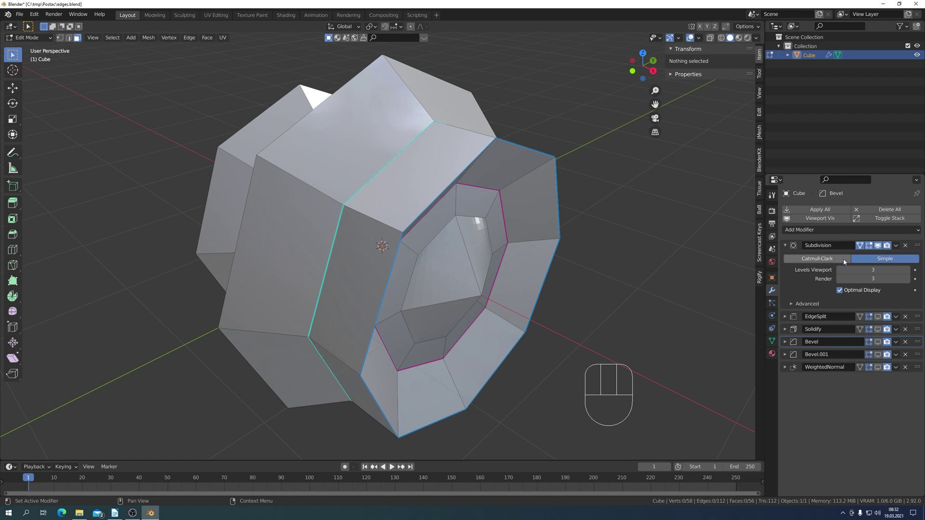
{"action": "left_click", "coordinate": [837, 260]}
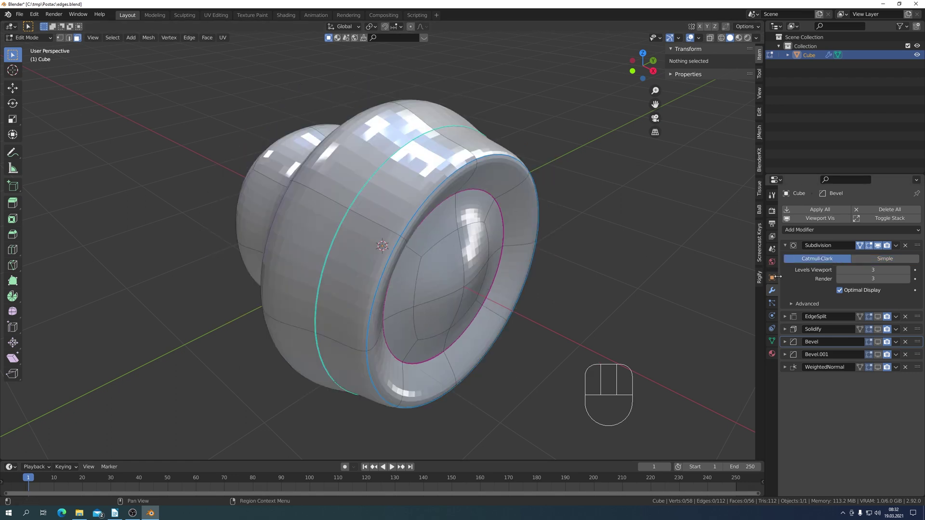
{"action": "left_click", "coordinate": [787, 246]}
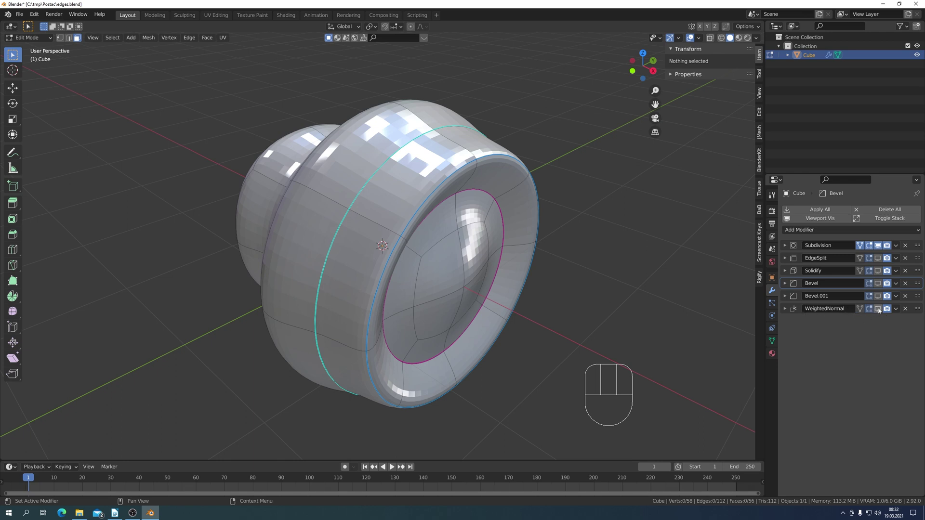
{"action": "left_click", "coordinate": [880, 311]}
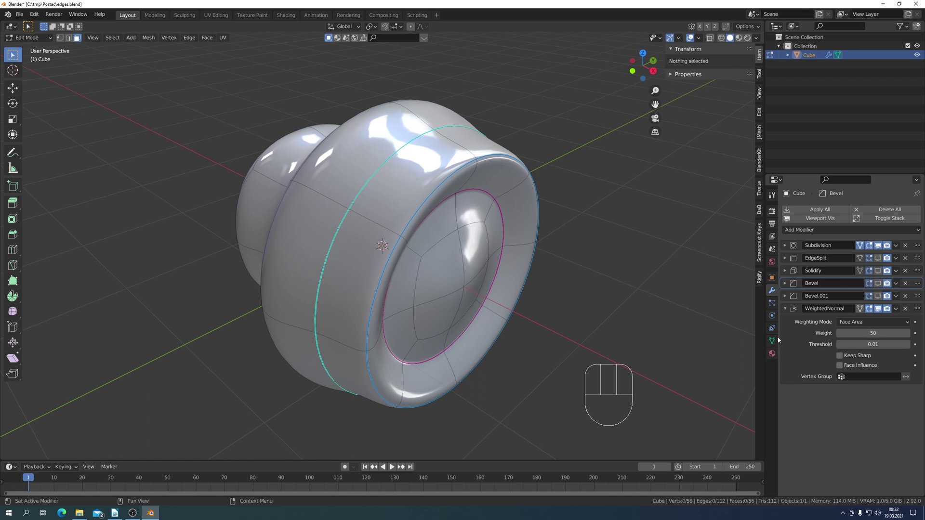
{"action": "left_click", "coordinate": [777, 345]}
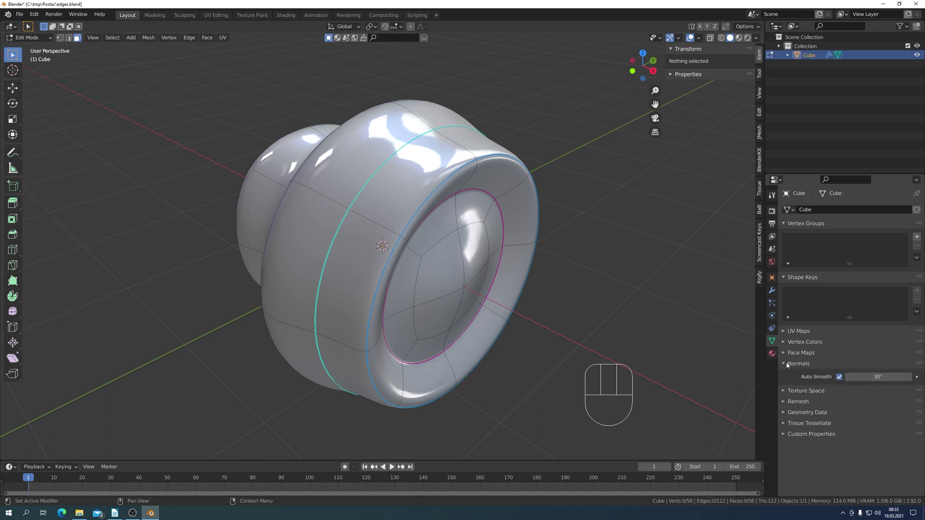
Toggle Auto Smooth off and back on at 30° to compare the shading.
{"action": "left_click", "coordinate": [840, 380]}
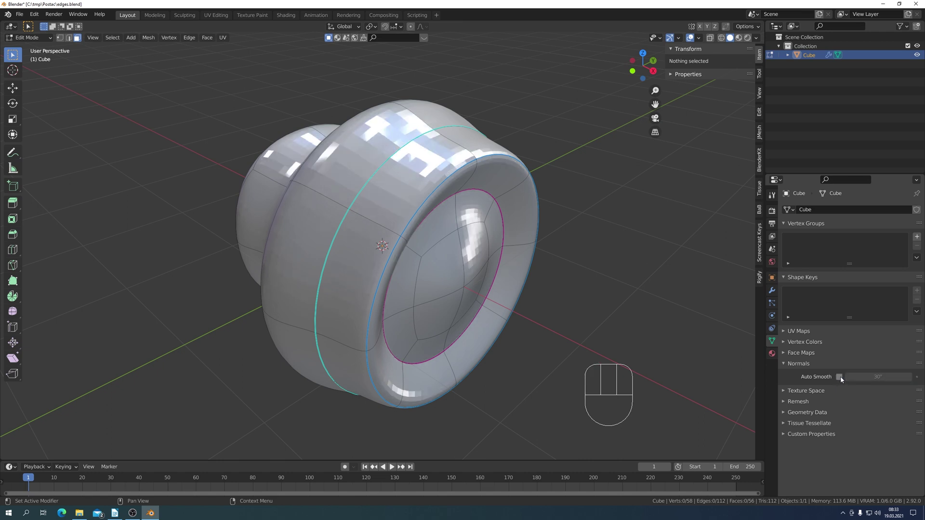
{"action": "left_click", "coordinate": [845, 380]}
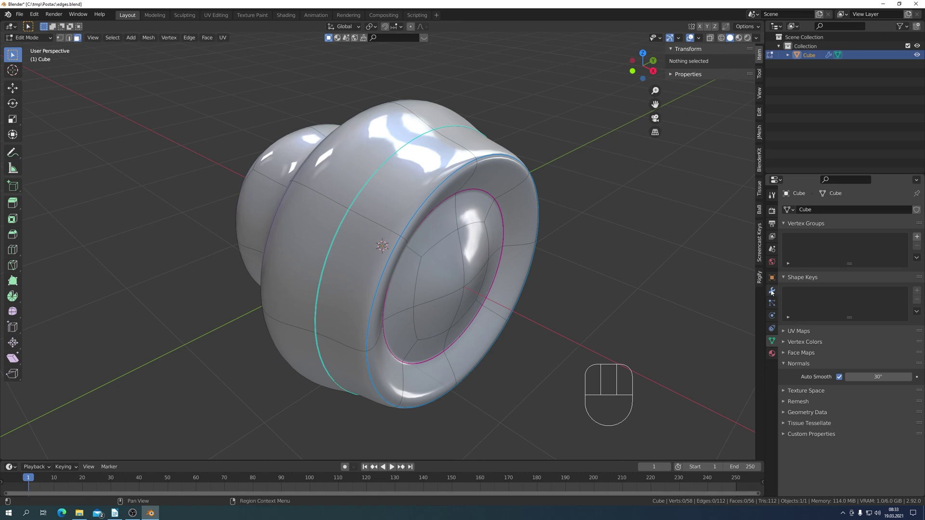
Return to the modifier stack, collapse WeightedNormal and expand the EdgeSplit settings.
{"action": "left_click", "coordinate": [773, 292]}
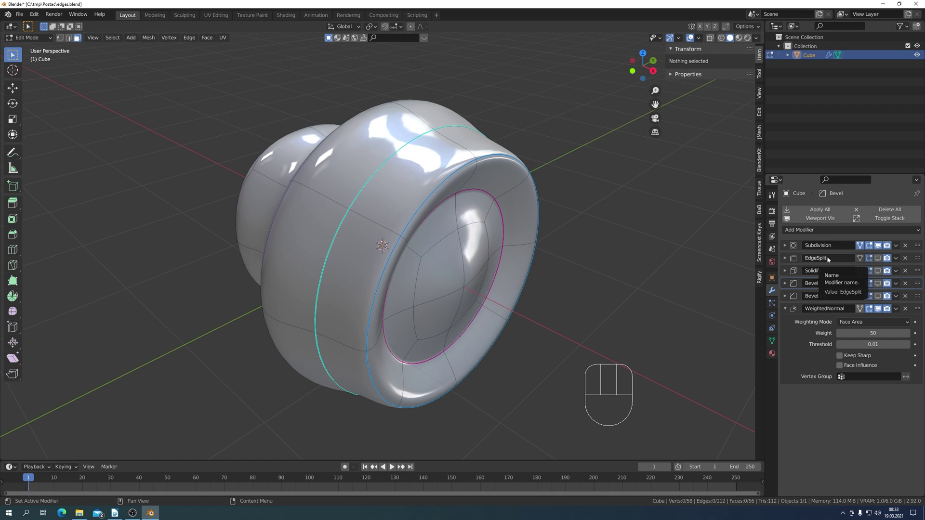
{"action": "left_click", "coordinate": [789, 312]}
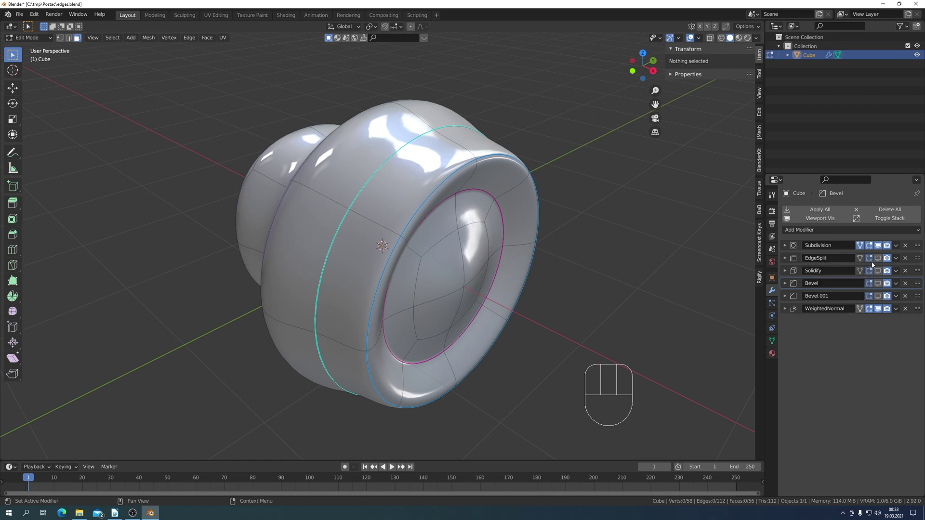
{"action": "left_click", "coordinate": [881, 261]}
{"action": "left_click", "coordinate": [880, 261]}
{"action": "left_click", "coordinate": [885, 261]}
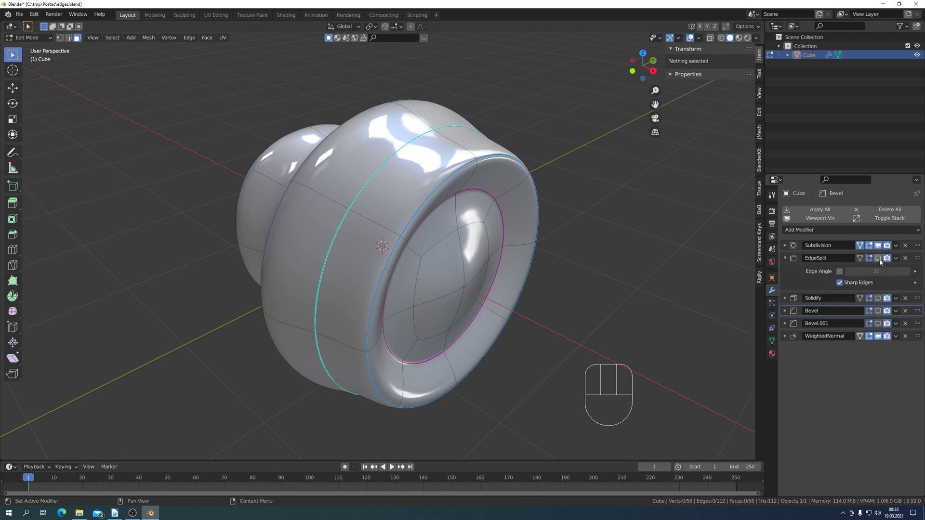
{"action": "left_click", "coordinate": [879, 261]}
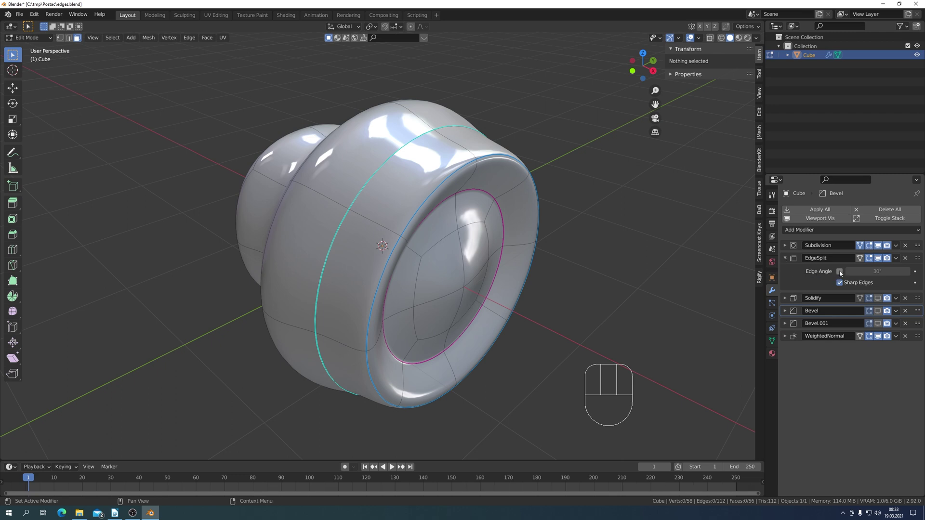
Compare Edge Angle splitting on and off, leaving EdgeSplit on Sharp Edges only.
{"action": "left_click", "coordinate": [841, 277]}
{"action": "left_click", "coordinate": [841, 276]}
{"action": "left_click", "coordinate": [842, 276]}
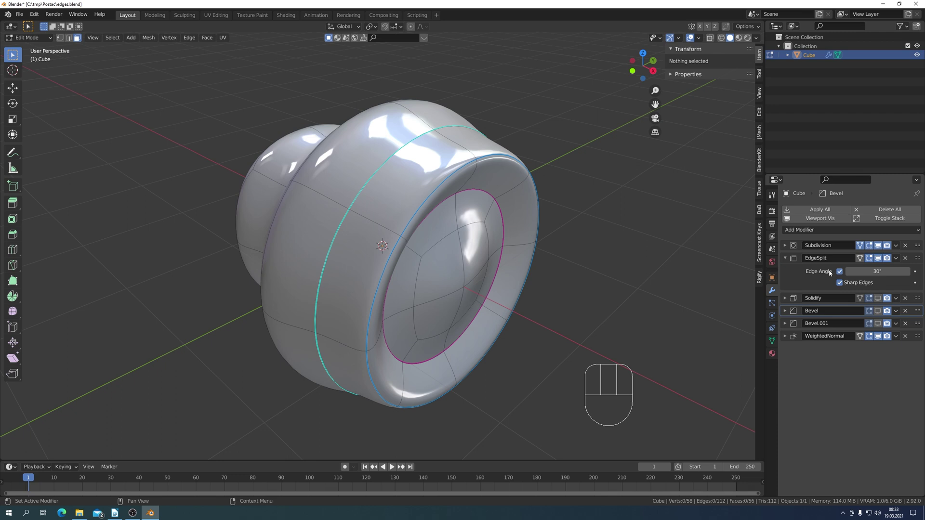
{"action": "left_click", "coordinate": [839, 273]}
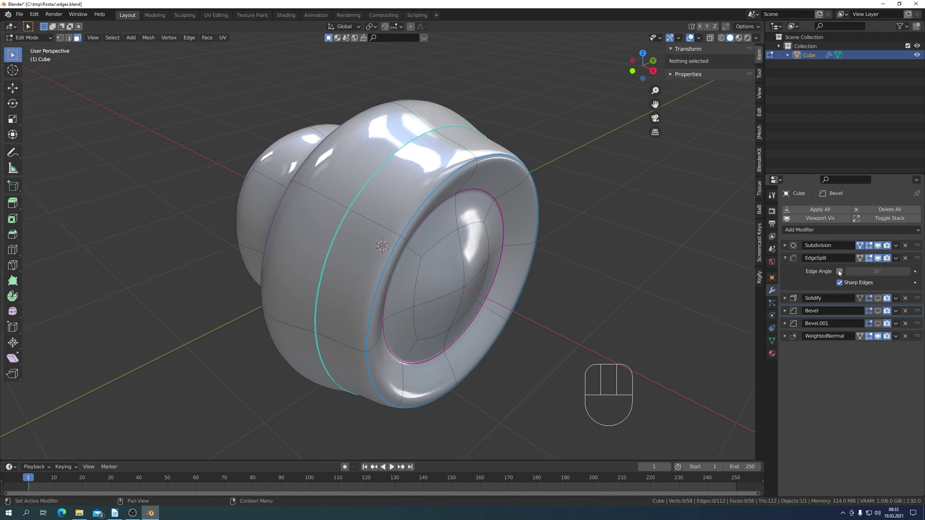
{"action": "left_click", "coordinate": [840, 272]}
{"action": "left_click", "coordinate": [841, 273]}
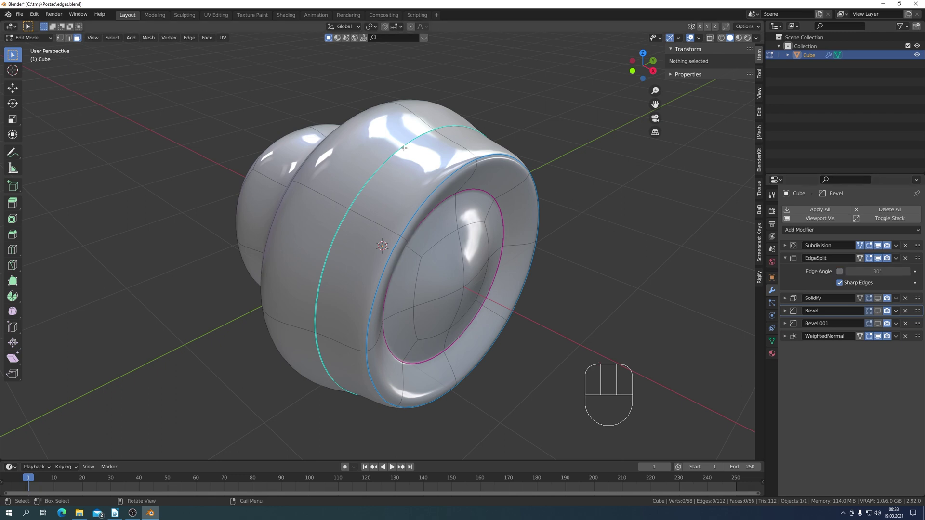
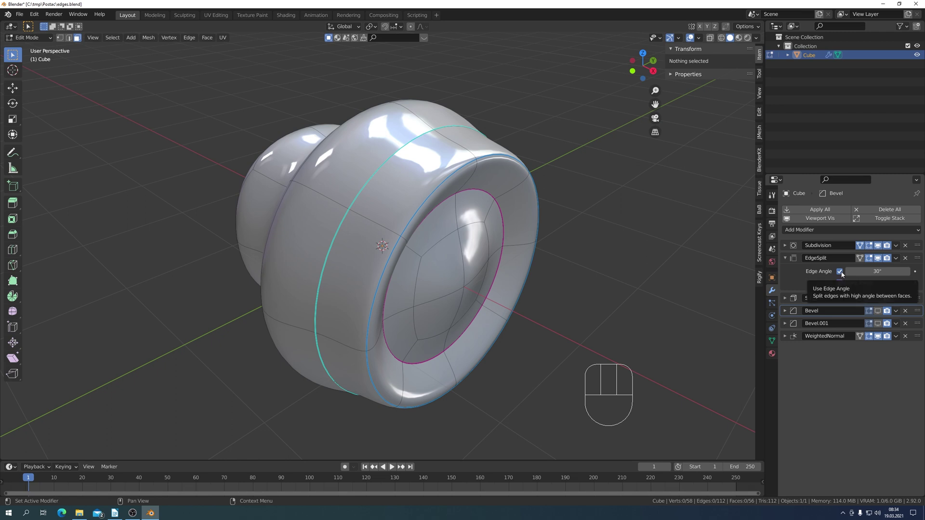
{"action": "left_click", "coordinate": [842, 275]}
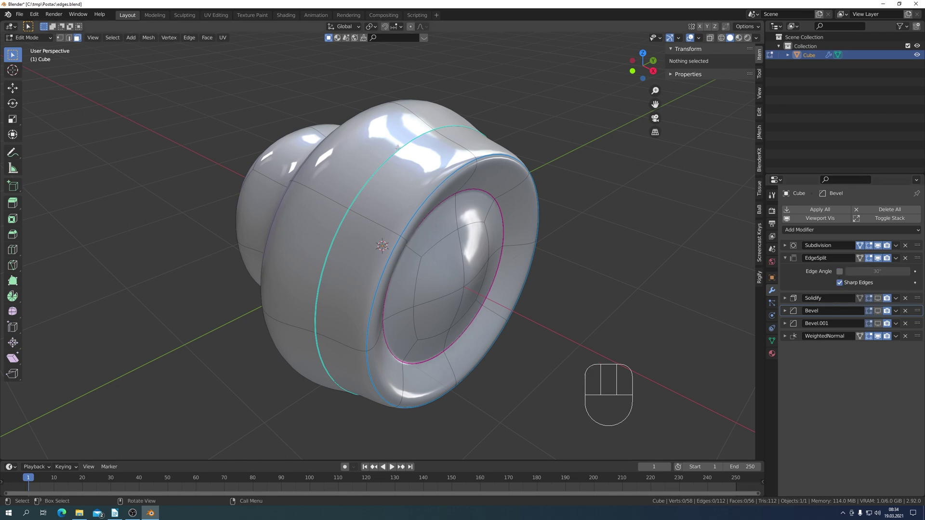
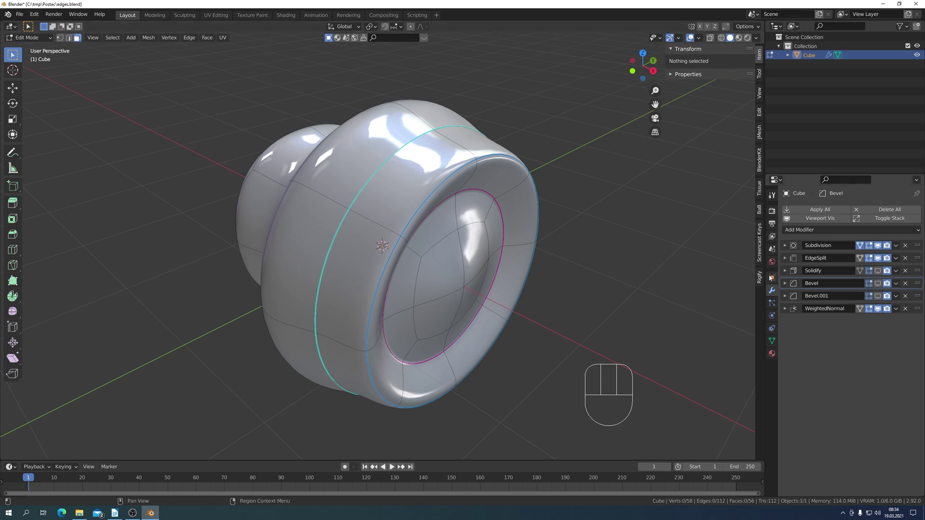
Expand Solidify and compare full shell against Only Rim, keeping rim-only on.
{"action": "left_click", "coordinate": [789, 275]}
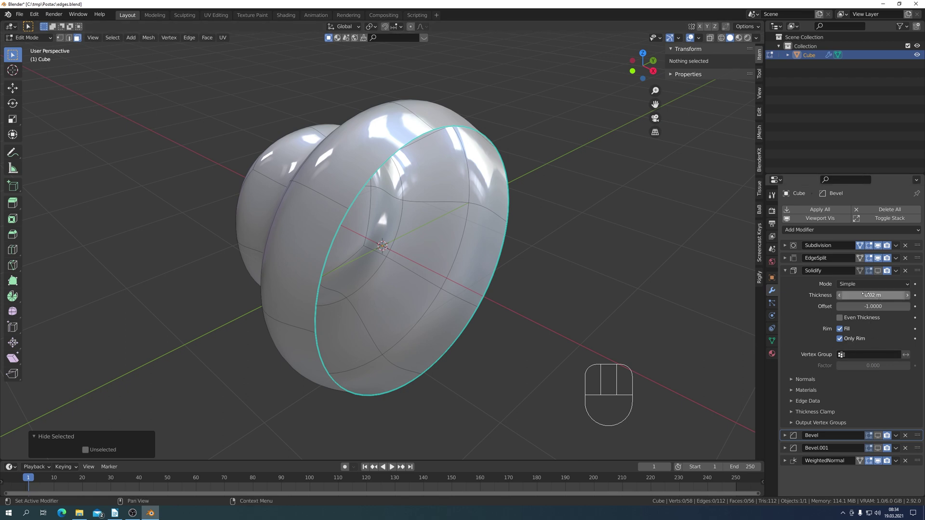
{"action": "left_click", "coordinate": [881, 274]}
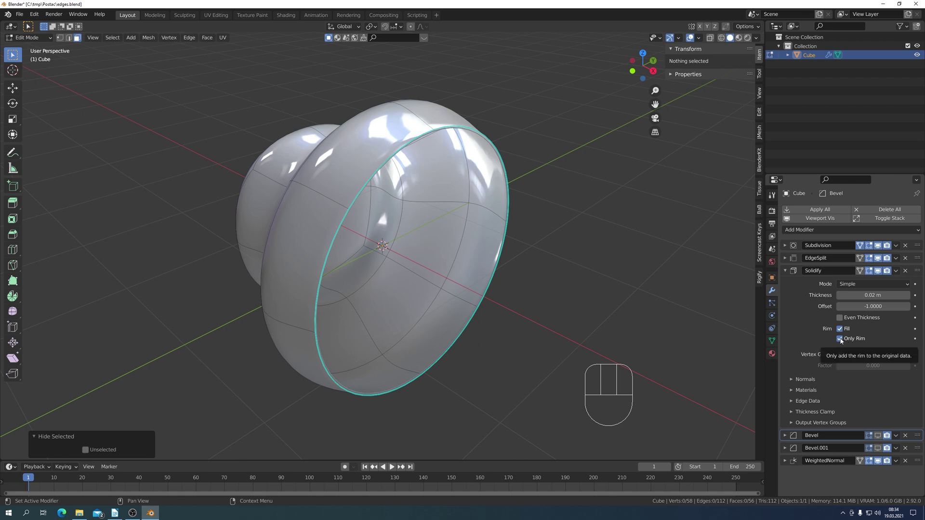
{"action": "left_click", "coordinate": [843, 342]}
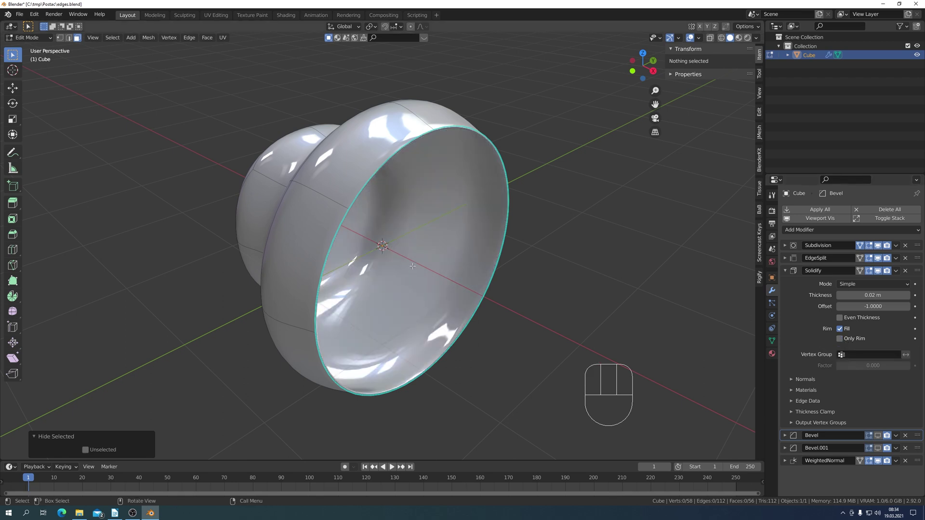
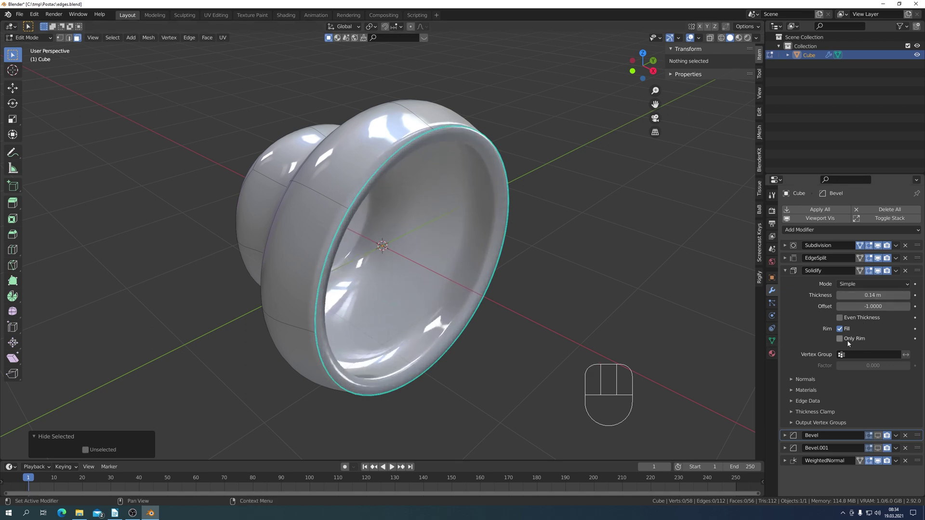
{"action": "left_click", "coordinate": [843, 341]}
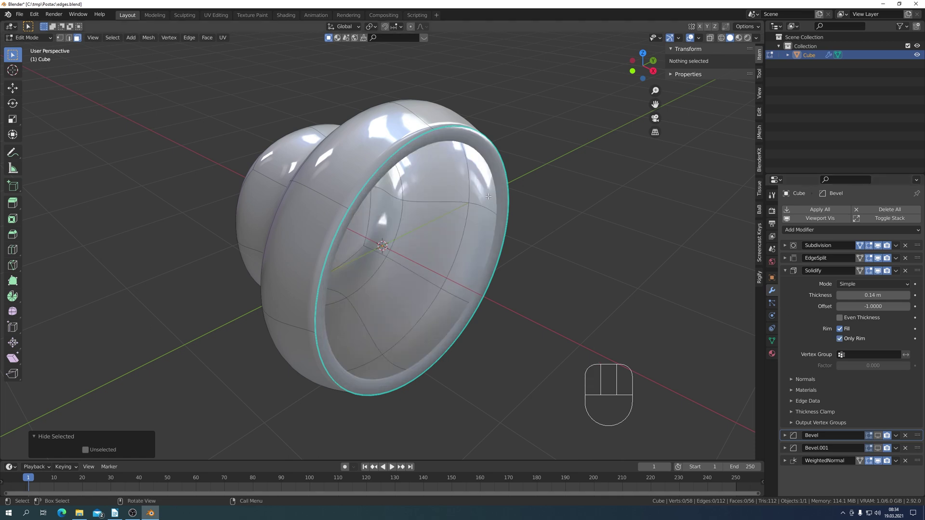
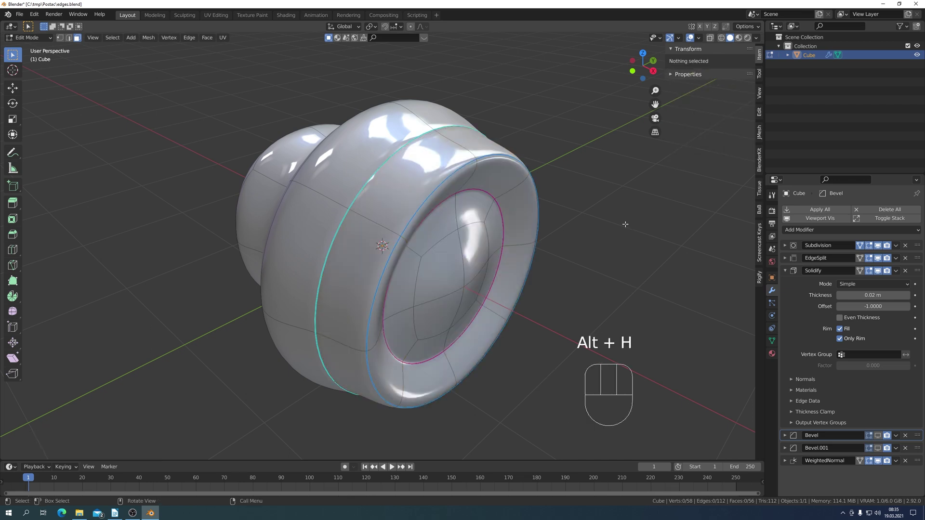
Collapse Solidify, expand the first Bevel and test its Amount, keeping 0.01 m.
{"action": "left_click", "coordinate": [785, 274]}
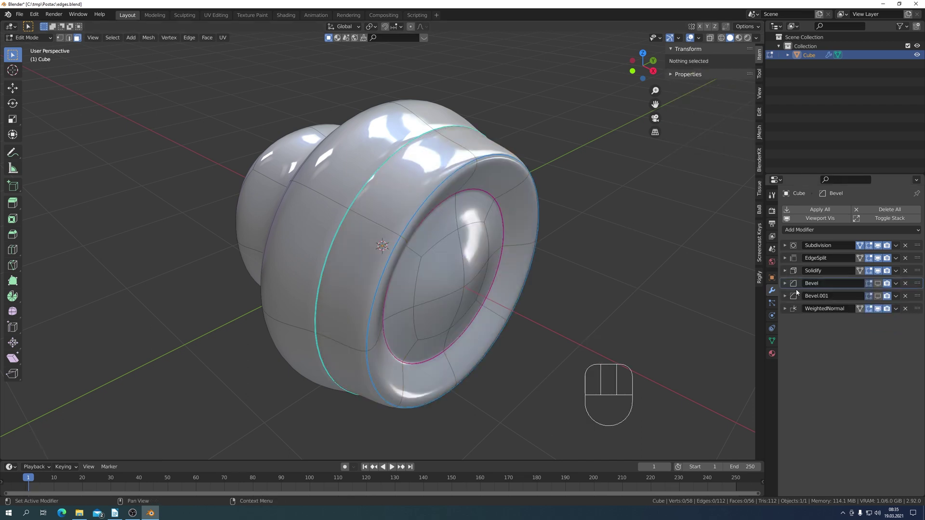
{"action": "left_click", "coordinate": [787, 289]}
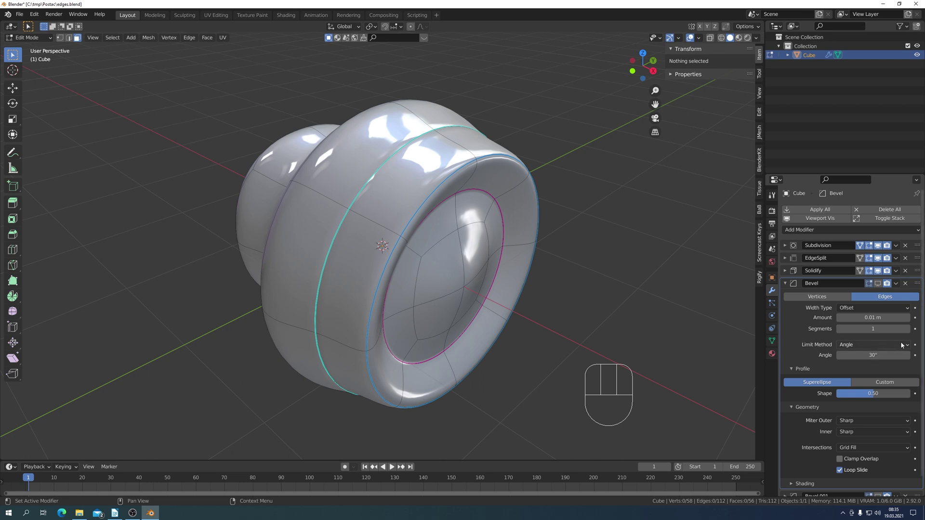
{"action": "left_click_drag", "start_coordinate": [908, 348], "coordinate": [847, 371]}
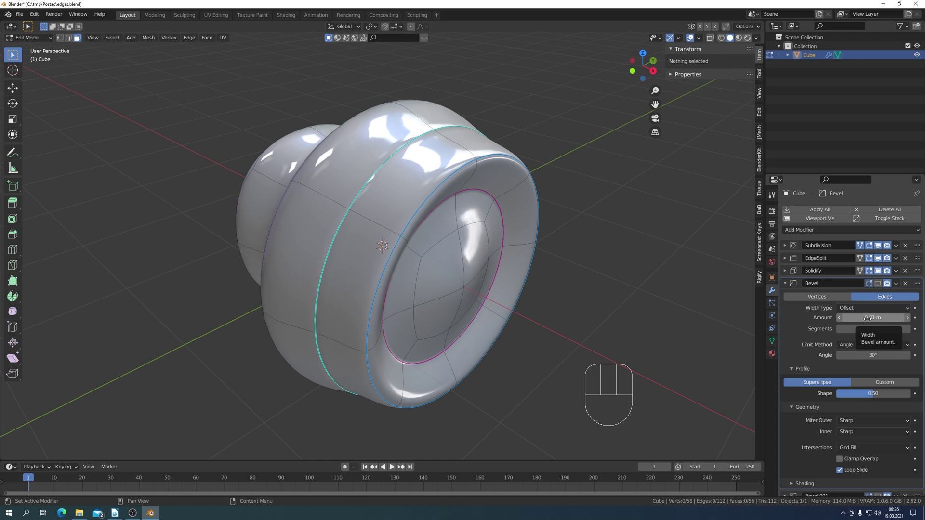
{"action": "left_click", "coordinate": [791, 373]}
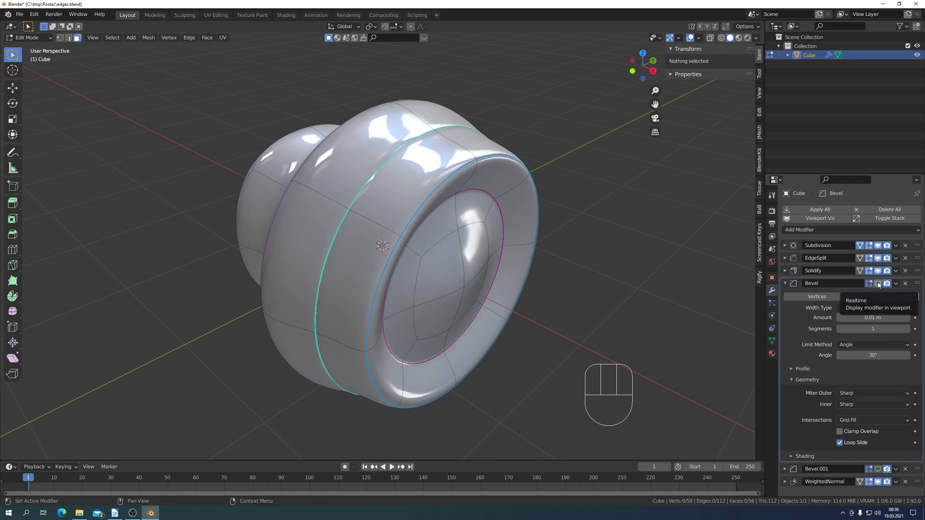
{"action": "left_click", "coordinate": [880, 284]}
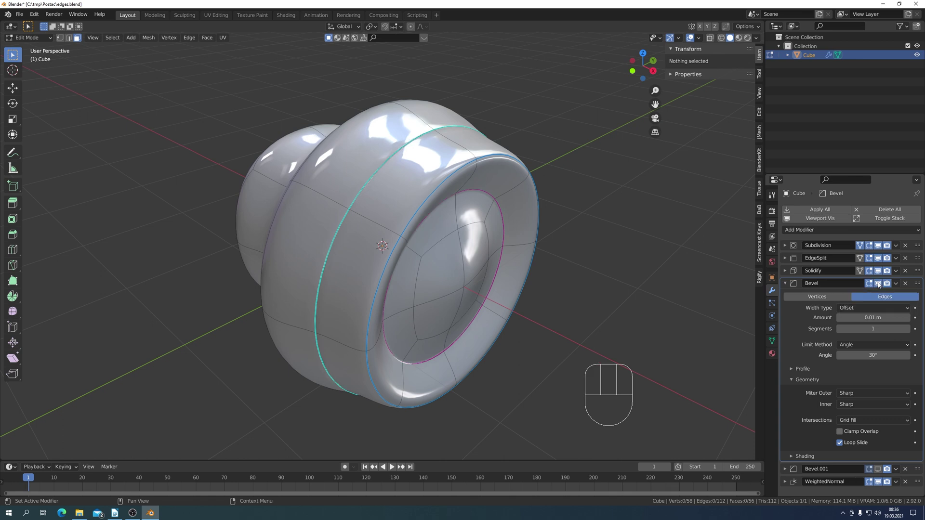
Try the first Bevel at 0.02 m width and two segments against 0.01 m and one.
{"action": "left_click", "coordinate": [879, 284]}
{"action": "left_click", "coordinate": [880, 284]}
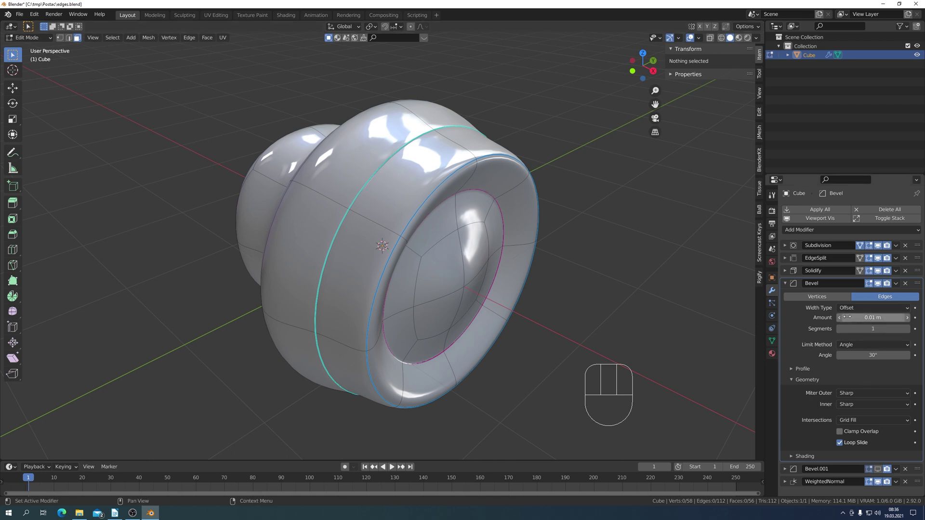
{"action": "left_click", "coordinate": [880, 285]}
{"action": "left_click", "coordinate": [879, 285]}
{"action": "left_click", "coordinate": [880, 285]}
{"action": "left_click", "coordinate": [882, 283]}
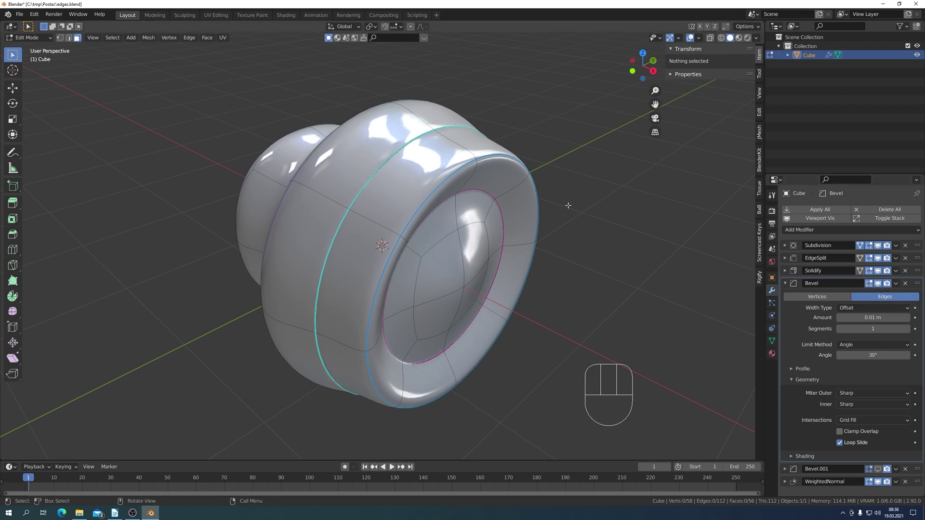
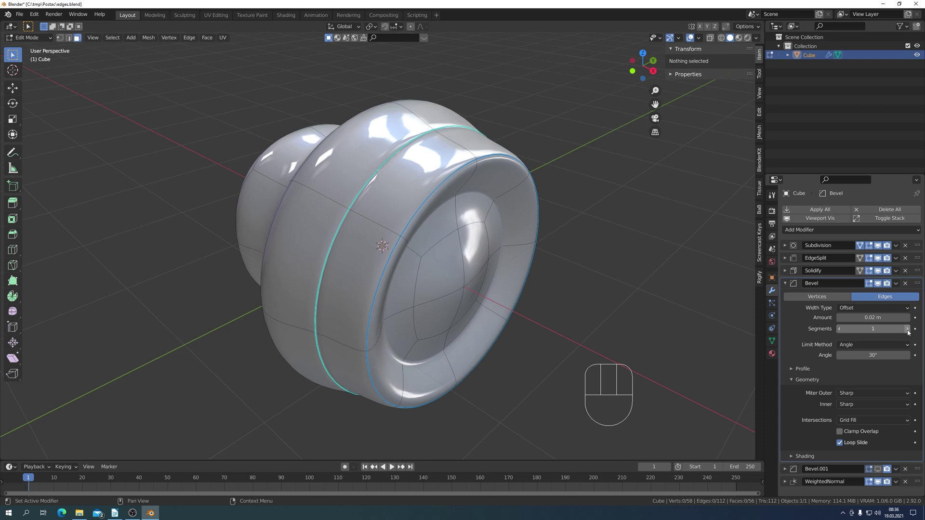
{"action": "left_click", "coordinate": [909, 336]}
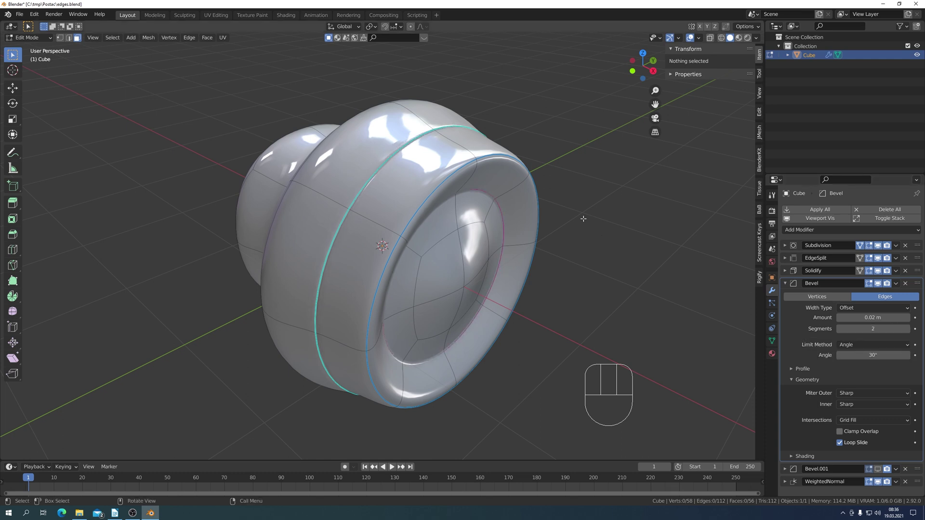
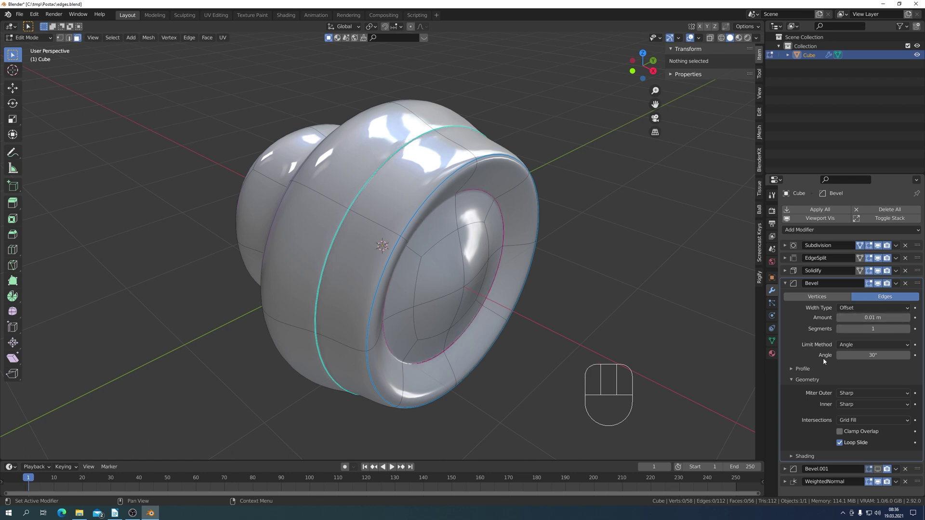
Fold the first Bevel away and expand Bevel.001, zooming toward the rim.
{"action": "left_click", "coordinate": [786, 286]}
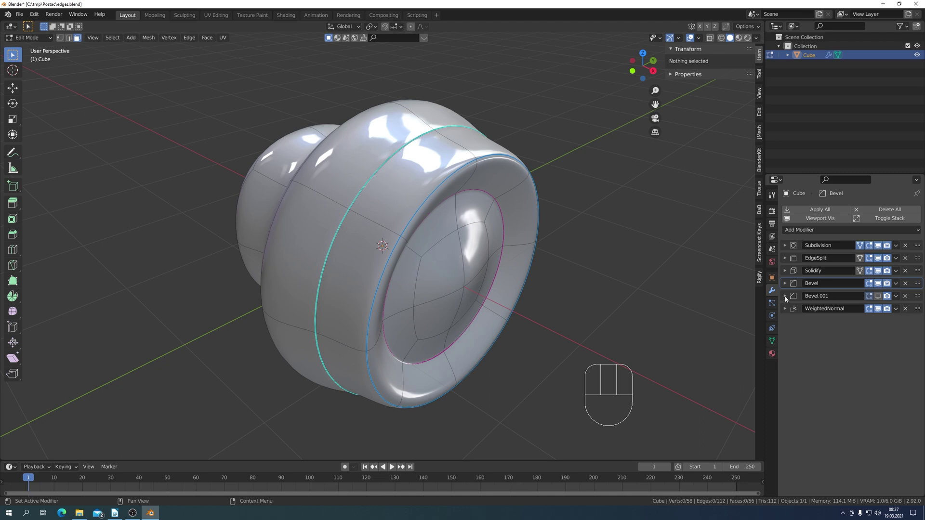
{"action": "left_click", "coordinate": [785, 300]}
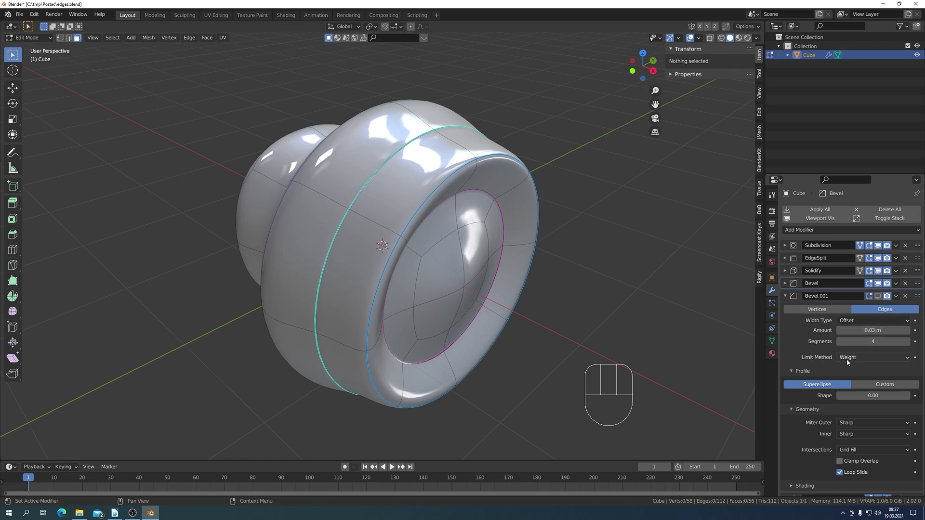
{"action": "left_click_drag", "start_coordinate": [907, 357], "coordinate": [849, 390]}
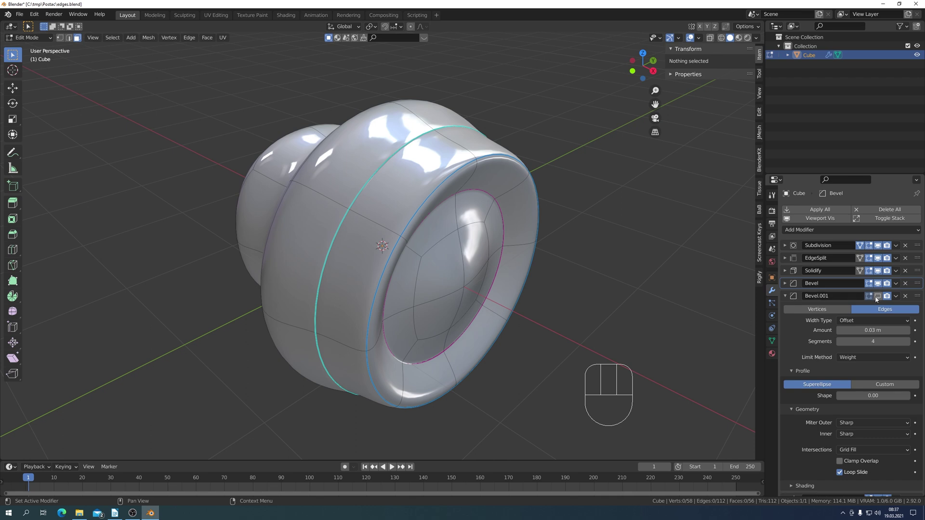
Toggle Bevel.001's viewport display off and on to compare, leaving it shown.
{"action": "left_click", "coordinate": [881, 298]}
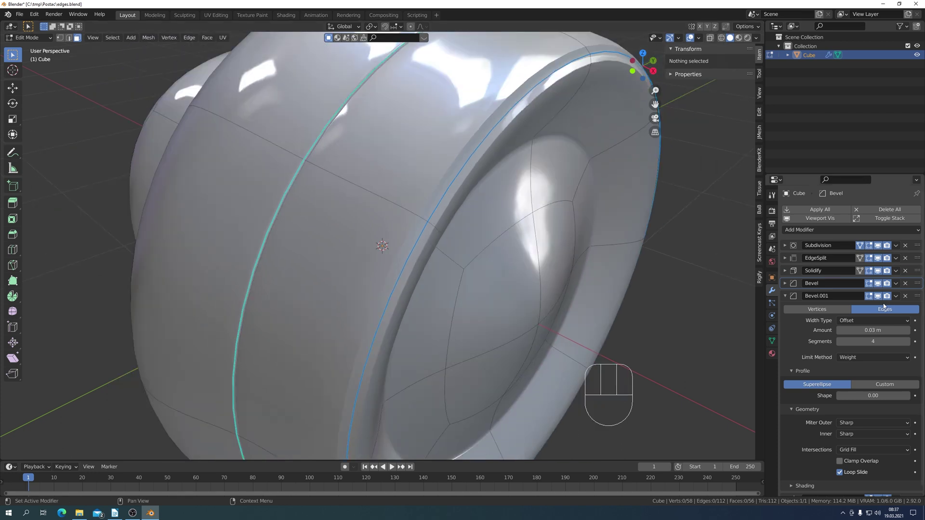
{"action": "left_click", "coordinate": [879, 297]}
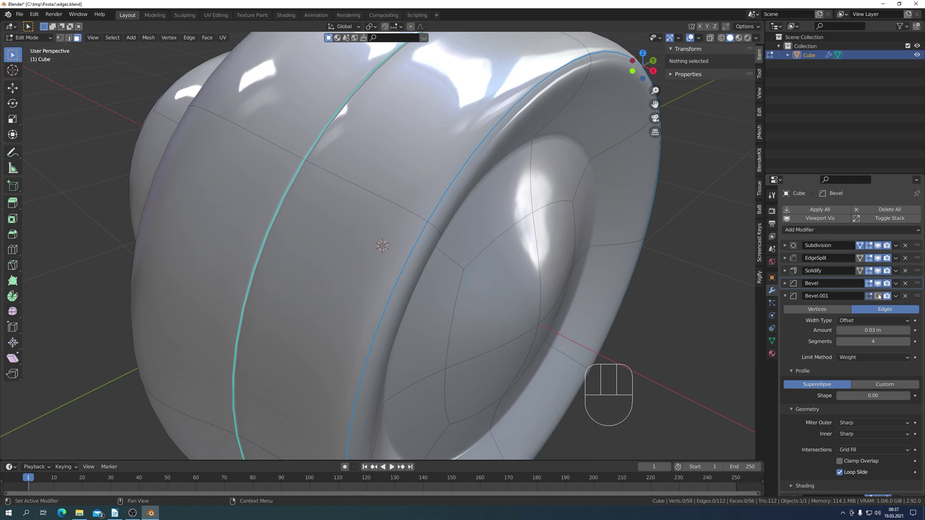
{"action": "left_click", "coordinate": [880, 296]}
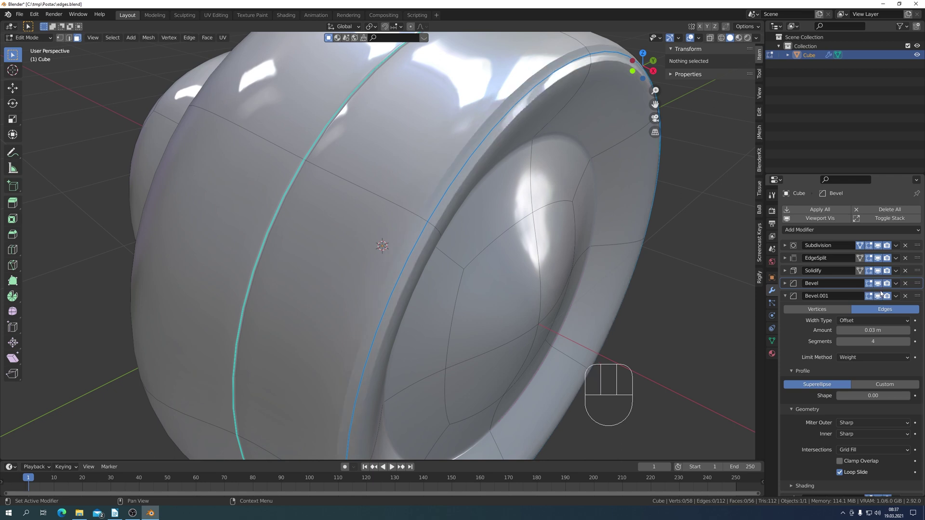
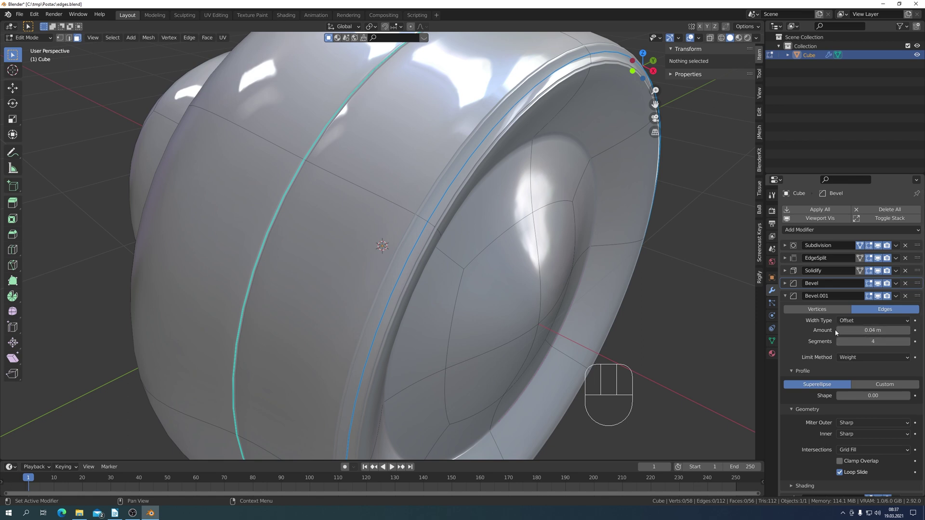
Try other widths and segment counts on Bevel.001, settling back at 0.03 m and 4 segments.
{"action": "left_click", "coordinate": [840, 331]}
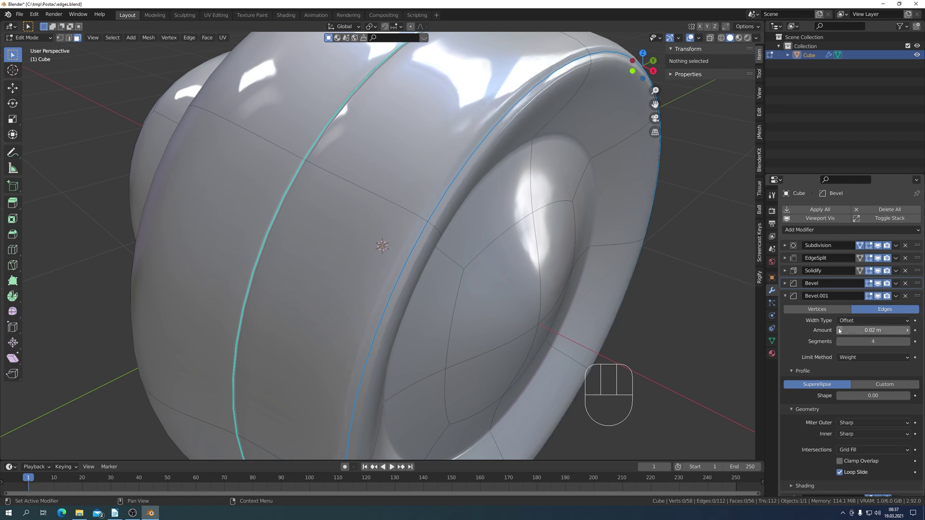
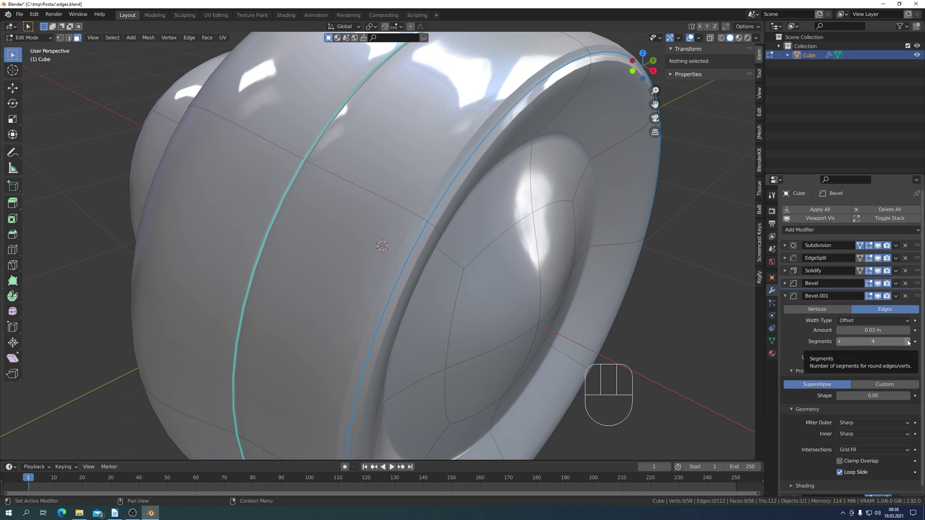
{"action": "left_click", "coordinate": [841, 344]}
{"action": "left_click", "coordinate": [841, 344]}
{"action": "left_click", "coordinate": [907, 343]}
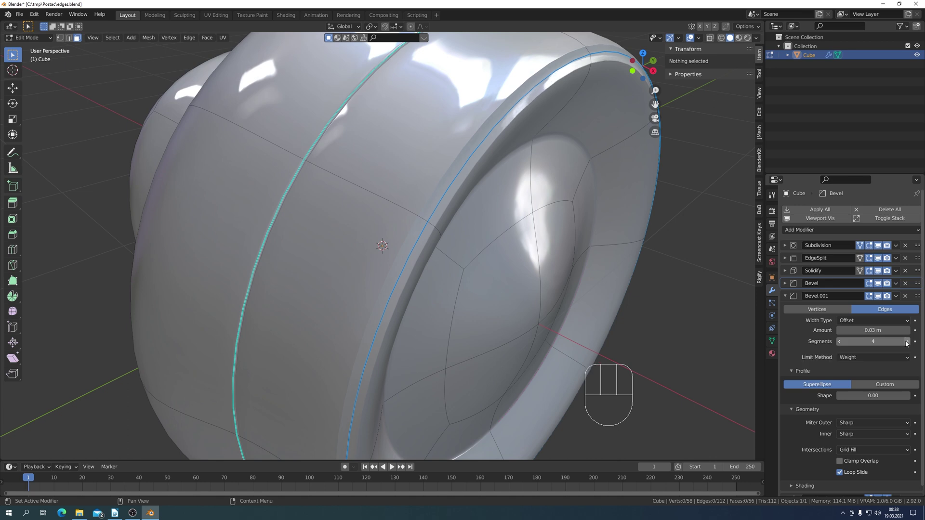
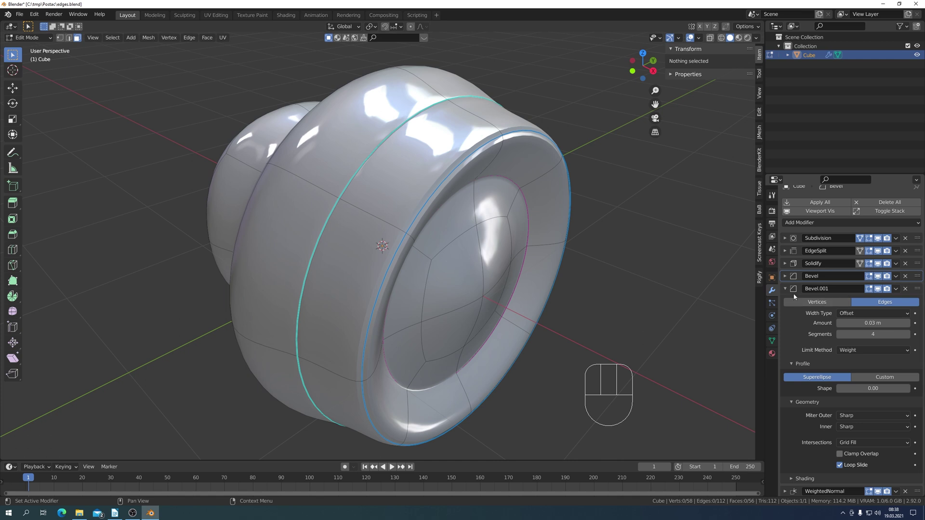
Collapse the Bevel.001 settings panel.
{"action": "left_click", "coordinate": [786, 292]}
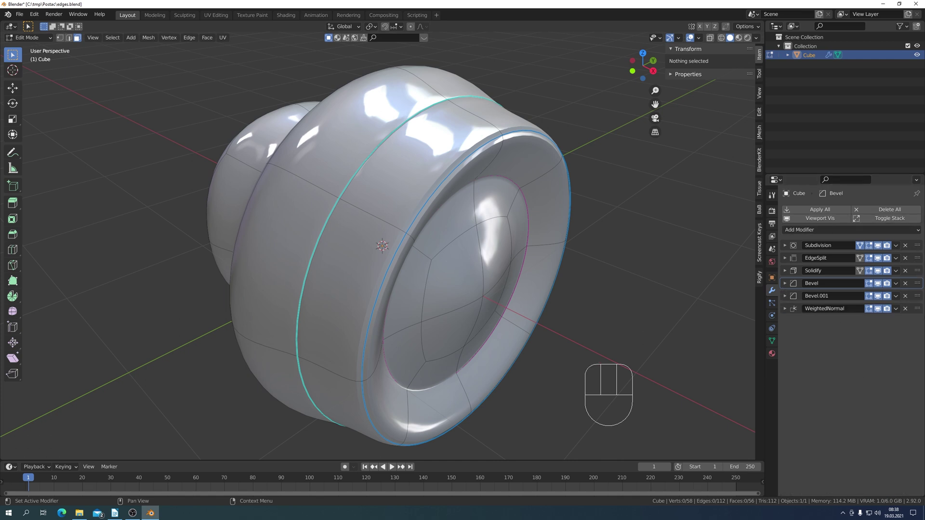
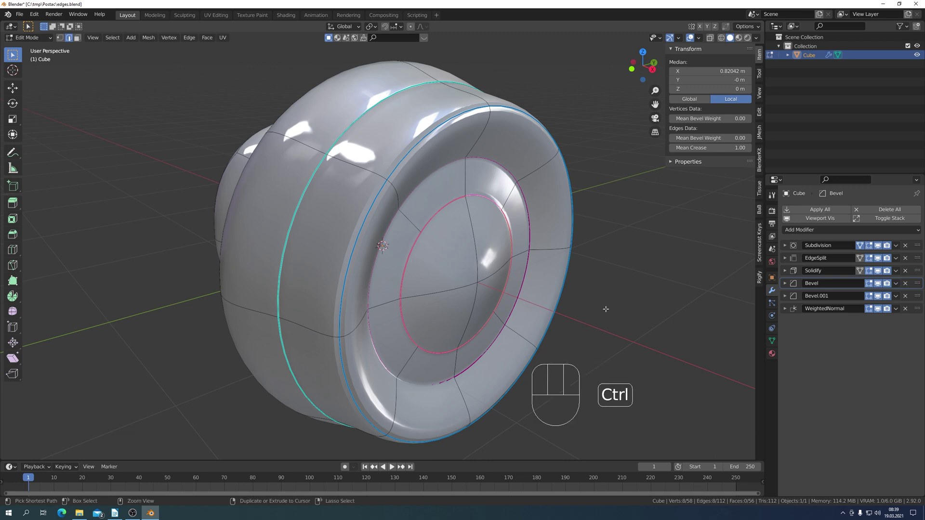
Start an edge bevel (Ctrl+B) on the selected inner opening loop.
{"action": "key", "text": "ctrl+b"}
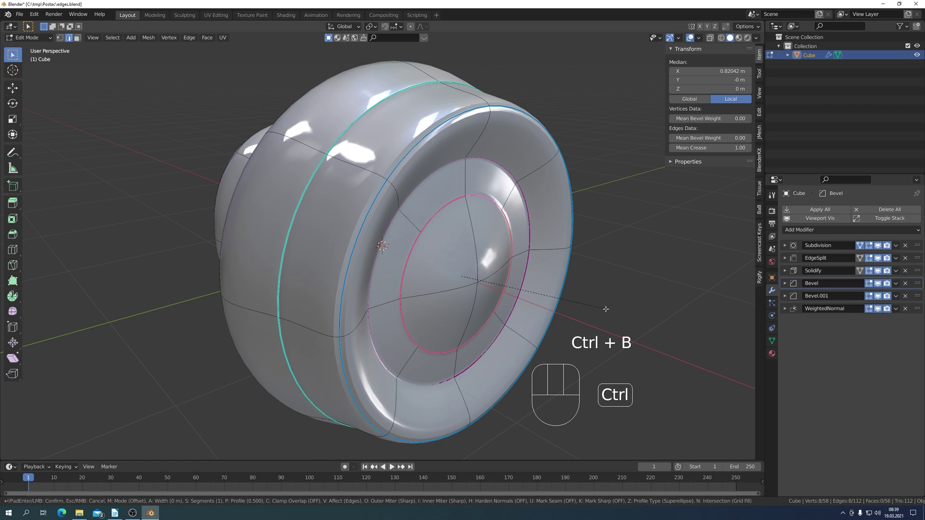
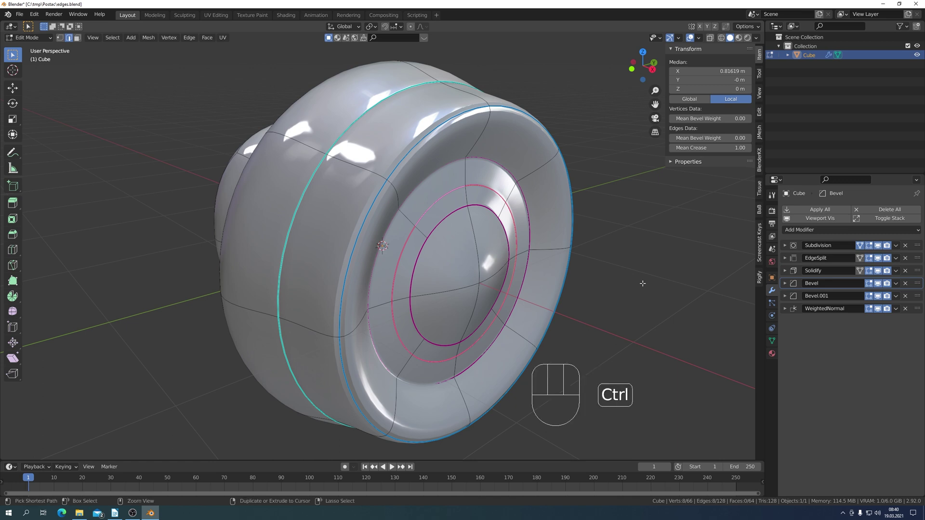
Bring up the edge operations menu for the selected inner opening loops.
{"action": "key", "text": "ctrl+l"}
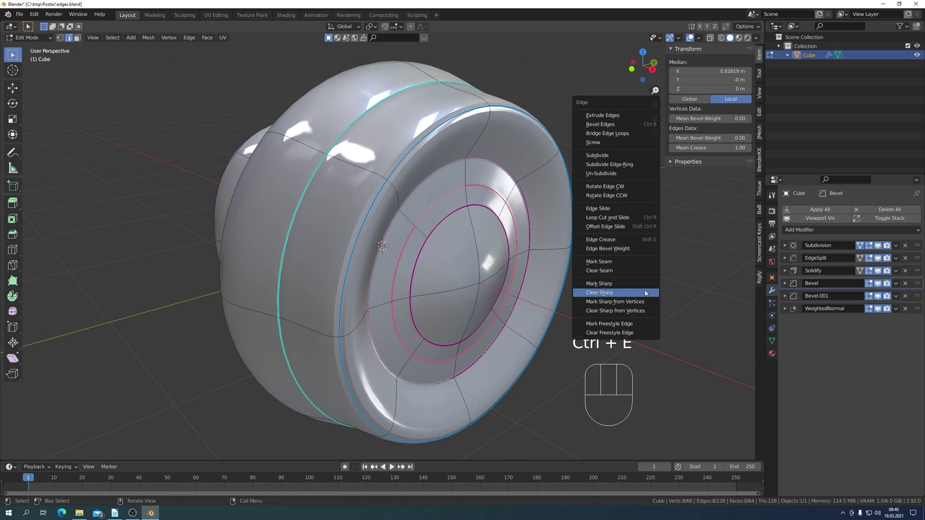
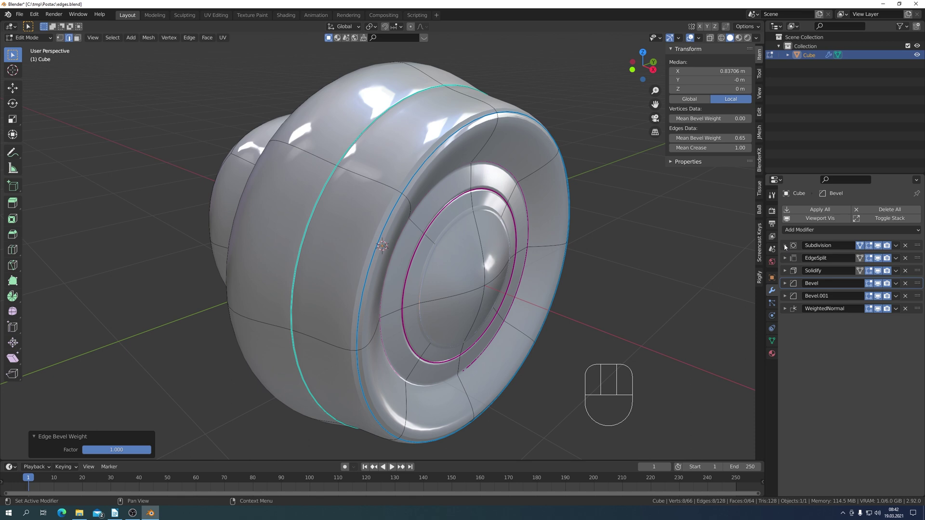
{"action": "left_click", "coordinate": [786, 249]}
{"action": "left_click", "coordinate": [785, 250]}
{"action": "left_click", "coordinate": [787, 259]}
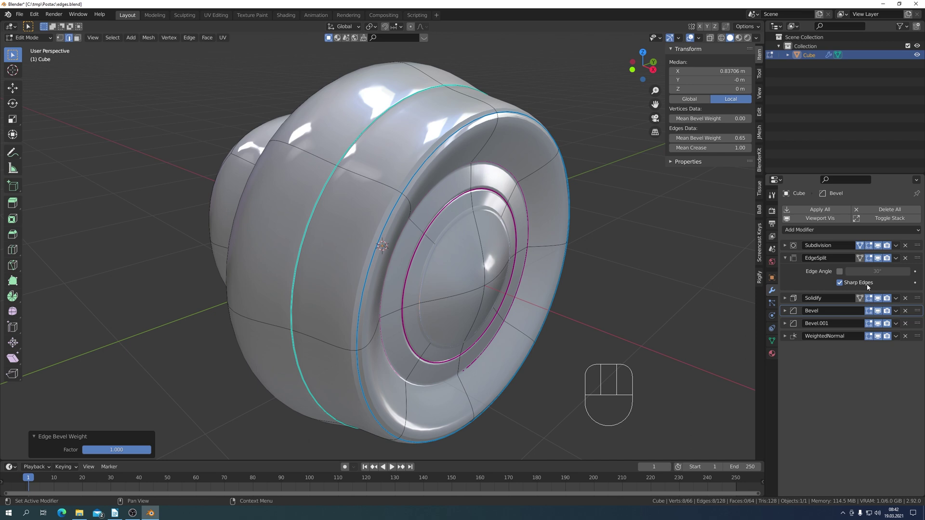
{"action": "left_click", "coordinate": [787, 263]}
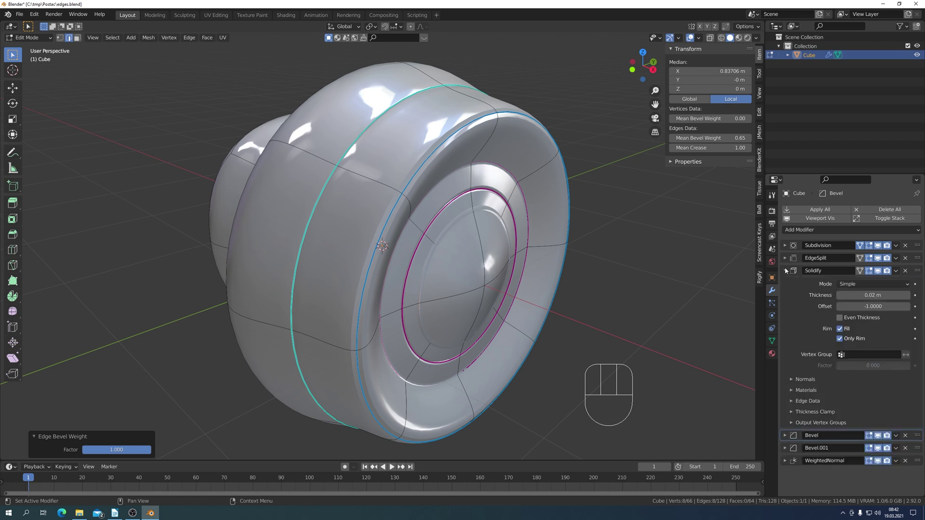
{"action": "left_click", "coordinate": [786, 273]}
{"action": "left_click", "coordinate": [788, 286]}
{"action": "left_click", "coordinate": [788, 286]}
{"action": "left_click", "coordinate": [785, 297]}
{"action": "left_click", "coordinate": [784, 301]}
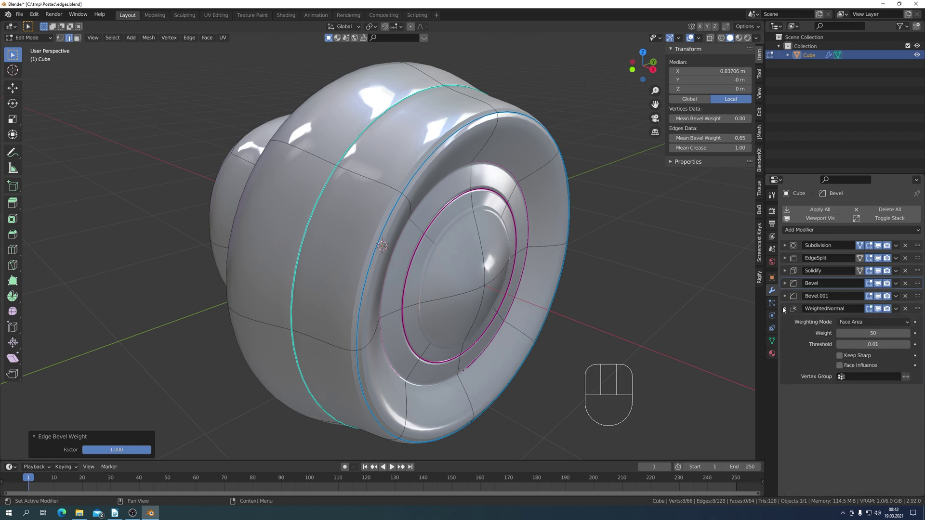
{"action": "left_click", "coordinate": [784, 313]}
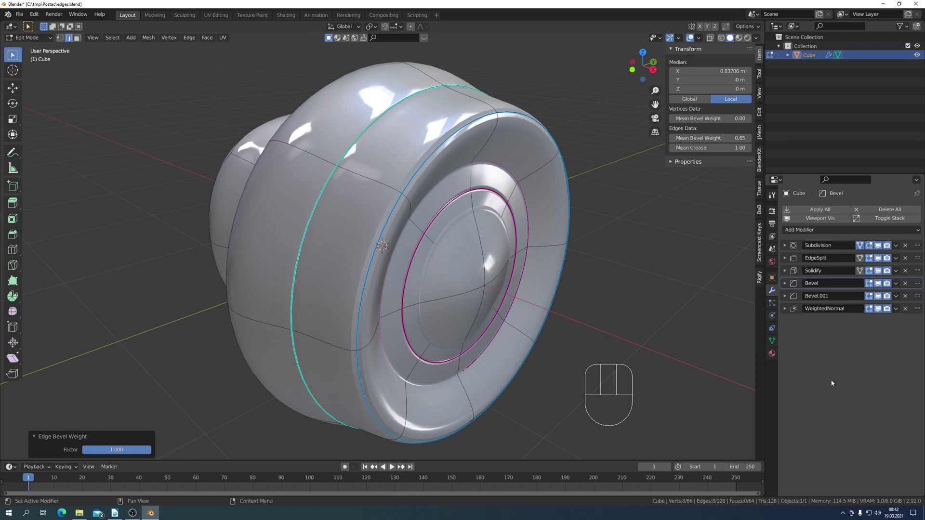
{"action": "key", "text": "F10"}
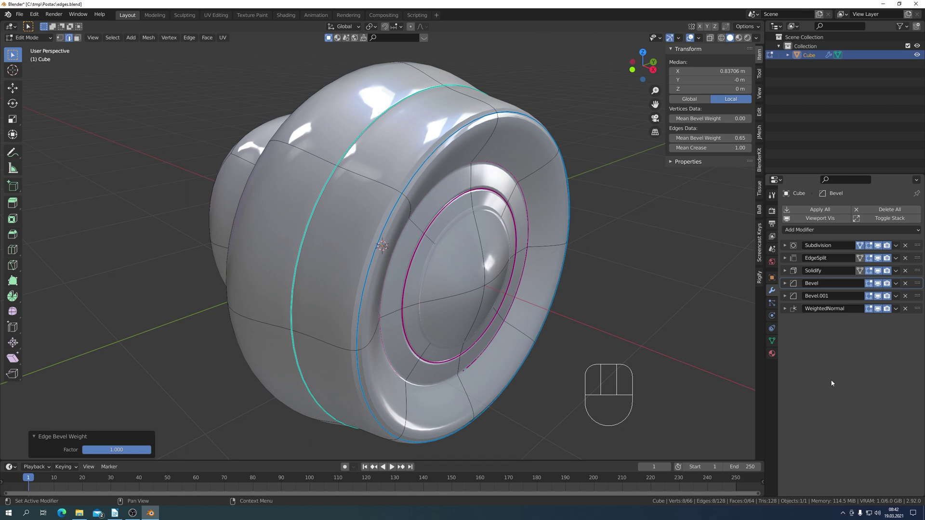